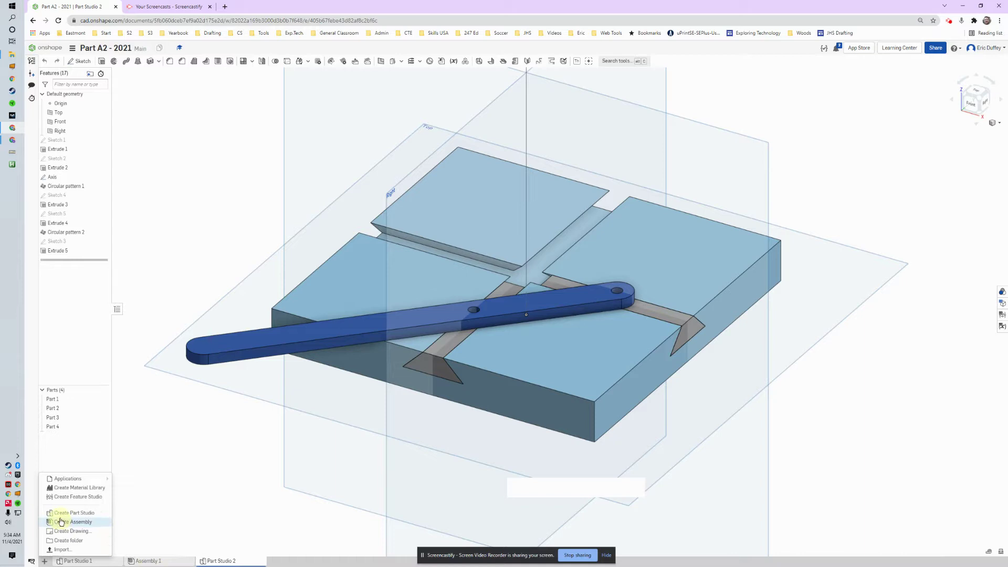
- Create a new empty assembly, Assembly 2, from the bottom tab bar
left_click(72, 525)
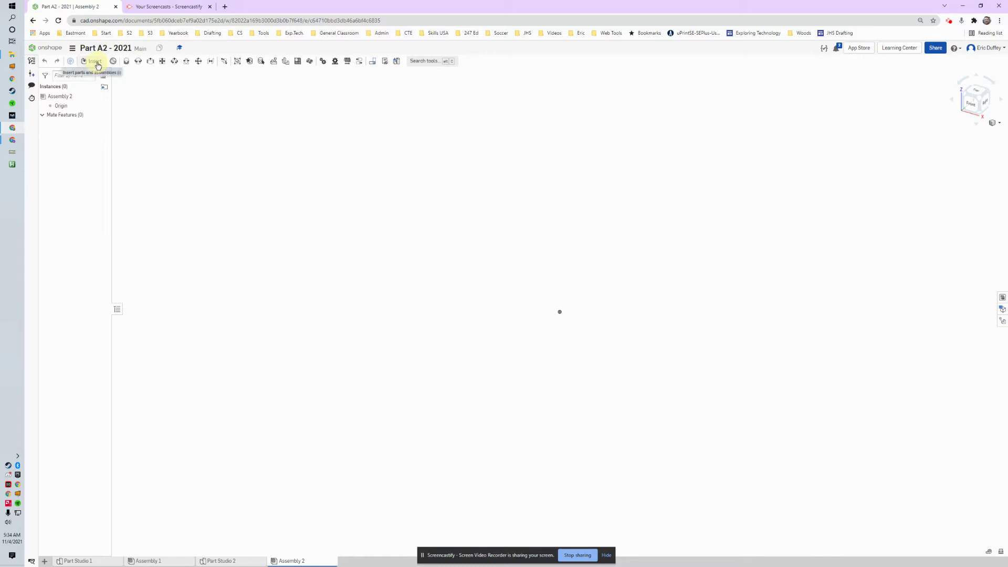
- Open the Insert parts dialog and expand Part Studio 2 to list Parts 1–4
left_click(97, 68)
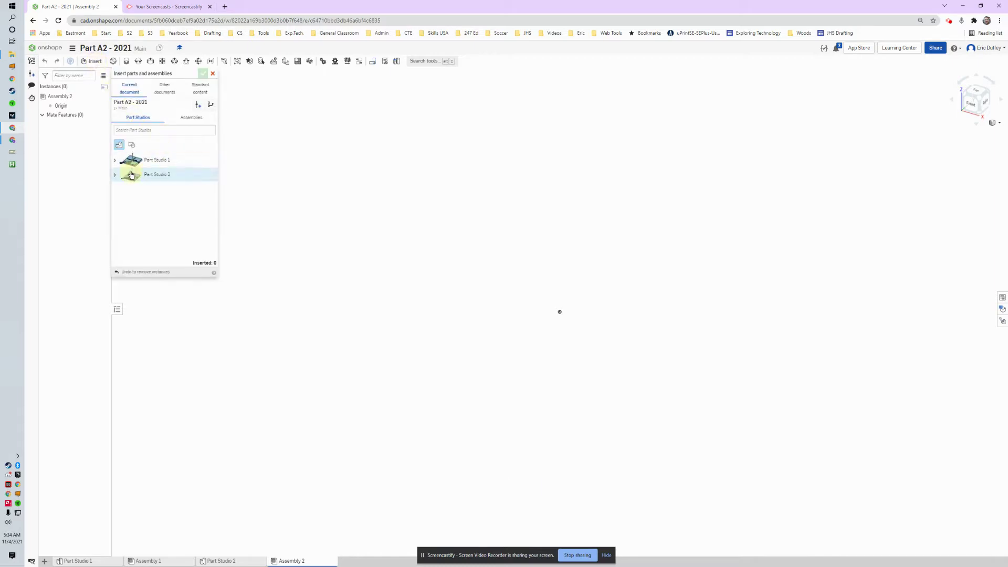
left_click(114, 181)
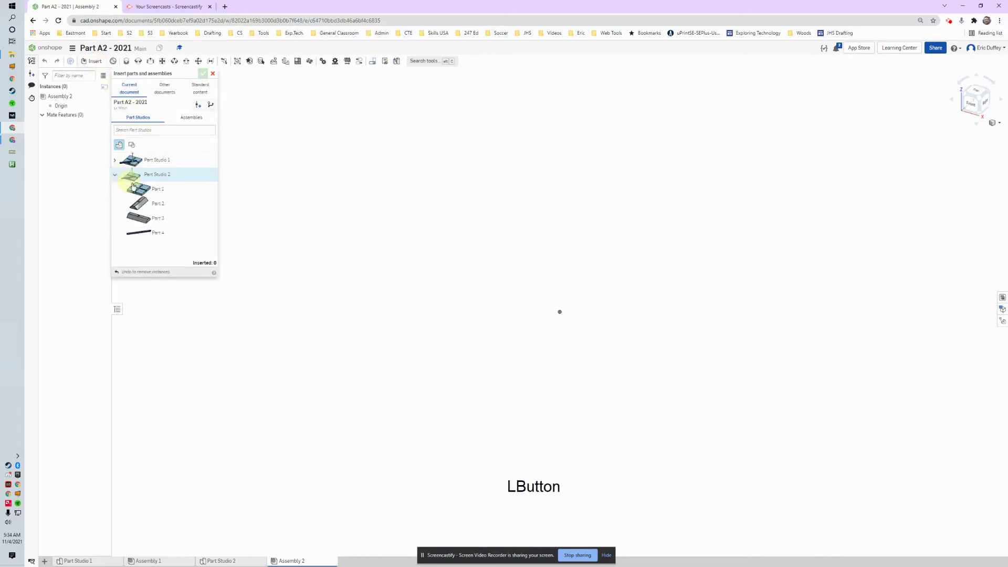